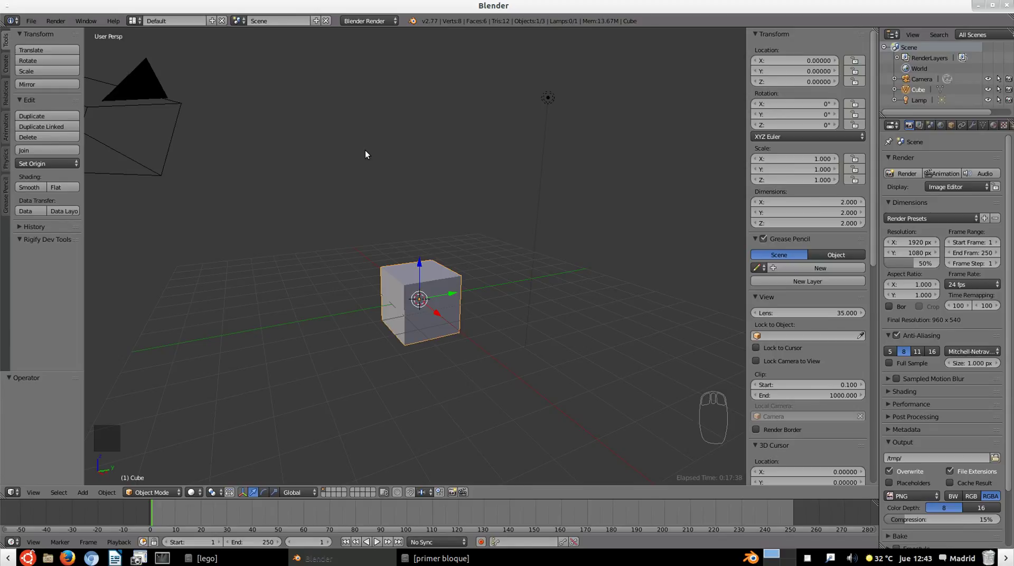
- Show the N properties panel, try the cube's X and Y Location fields and return it to the origin
left_click_drag(329, 239, 442, 289)
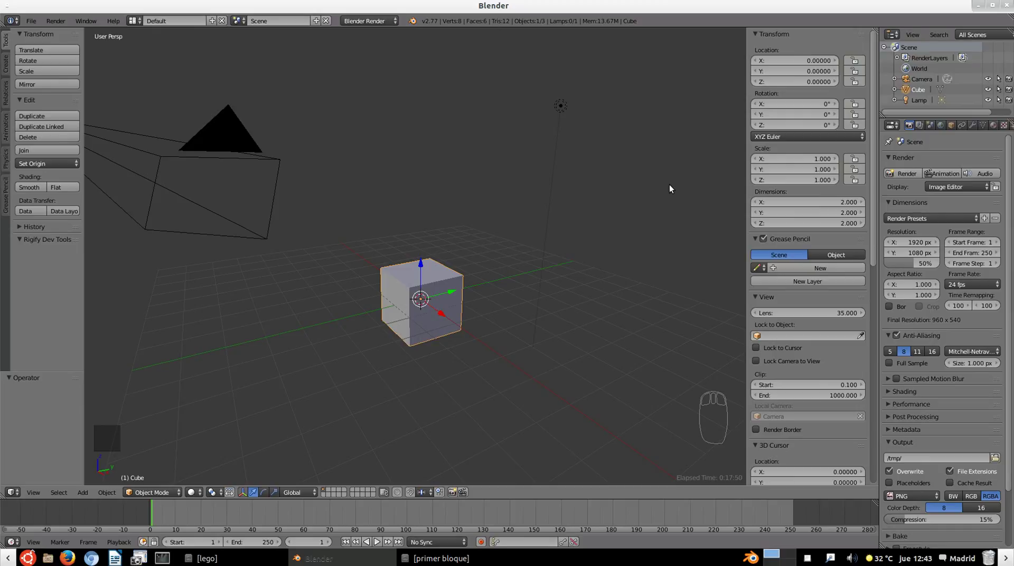
key("n")
key("n")
key("n")
key("n")
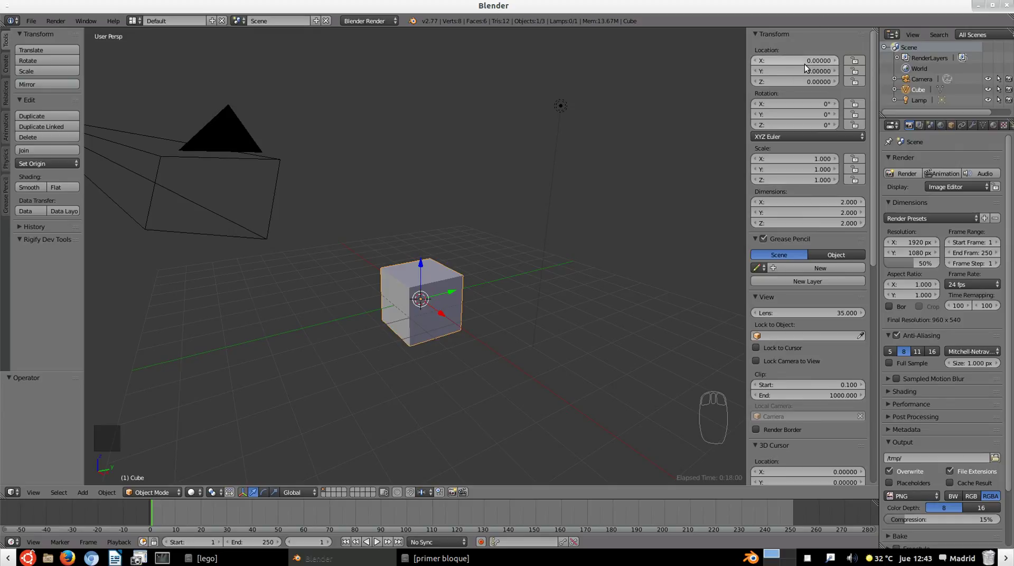
left_click(784, 62)
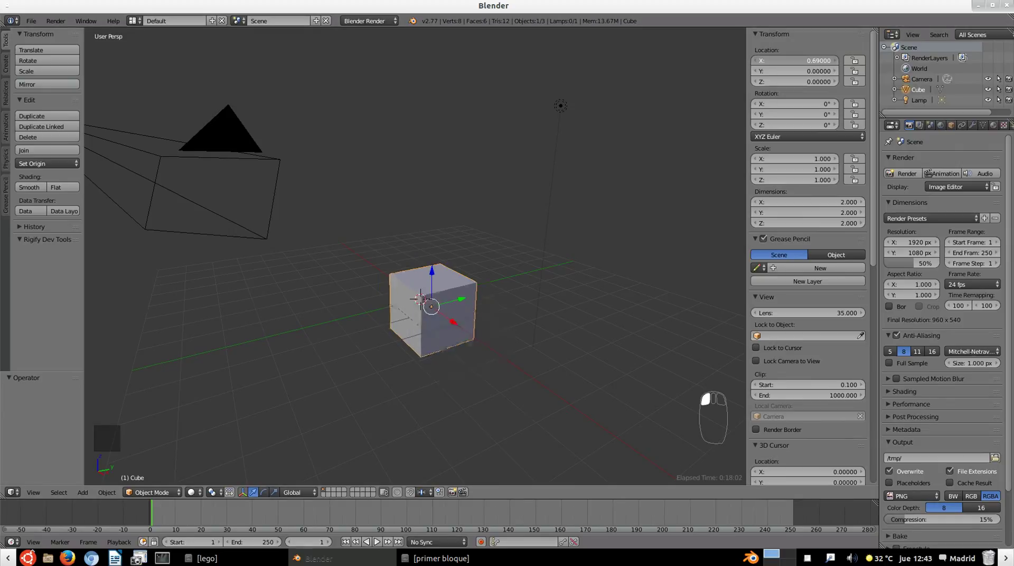
left_click(816, 64)
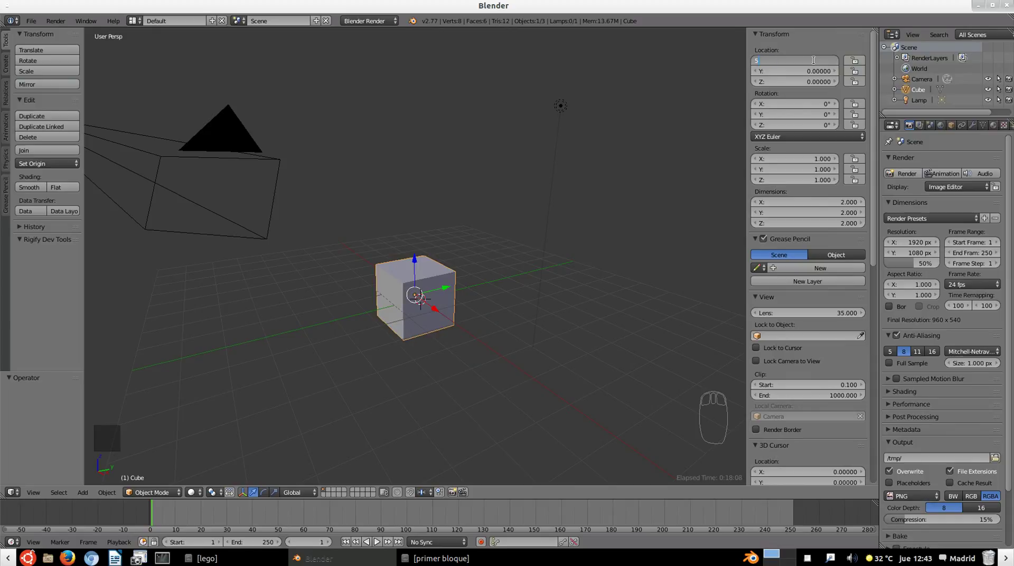
left_click(807, 75)
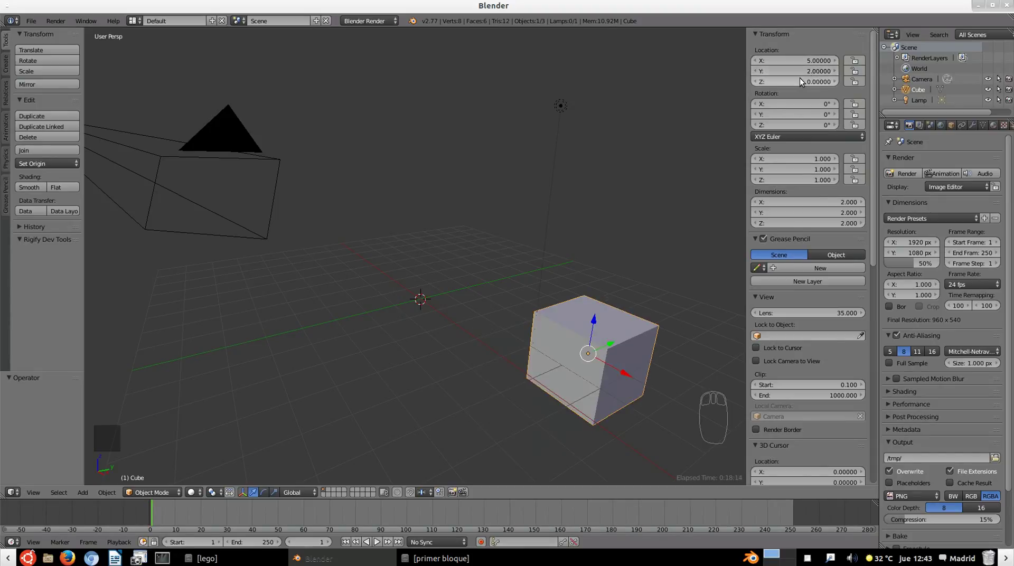
left_click_drag(807, 77, 595, 198)
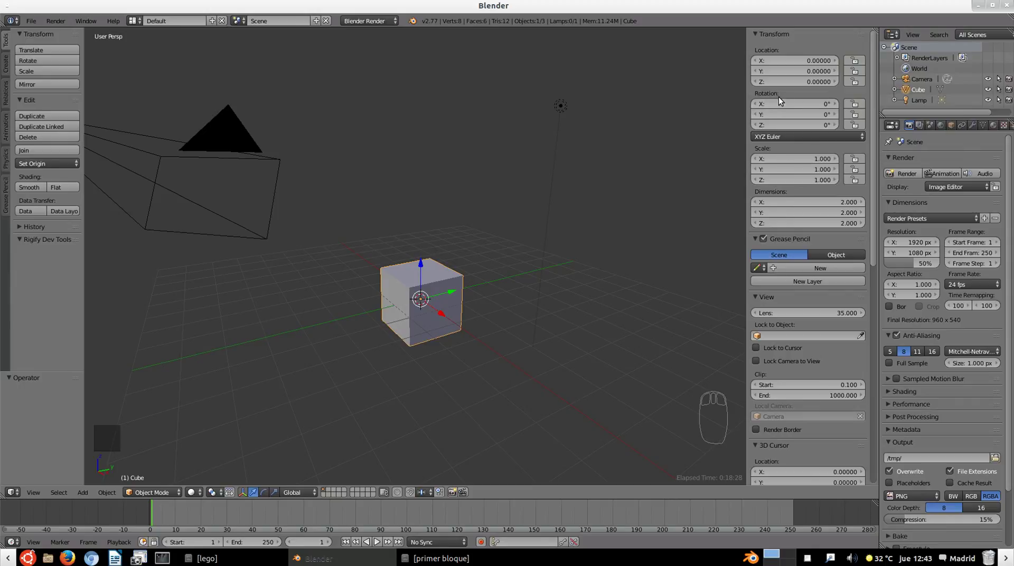
- Try the cube's Rotation fields in the N panel, beginning a turn about its X axis
left_click(796, 108)
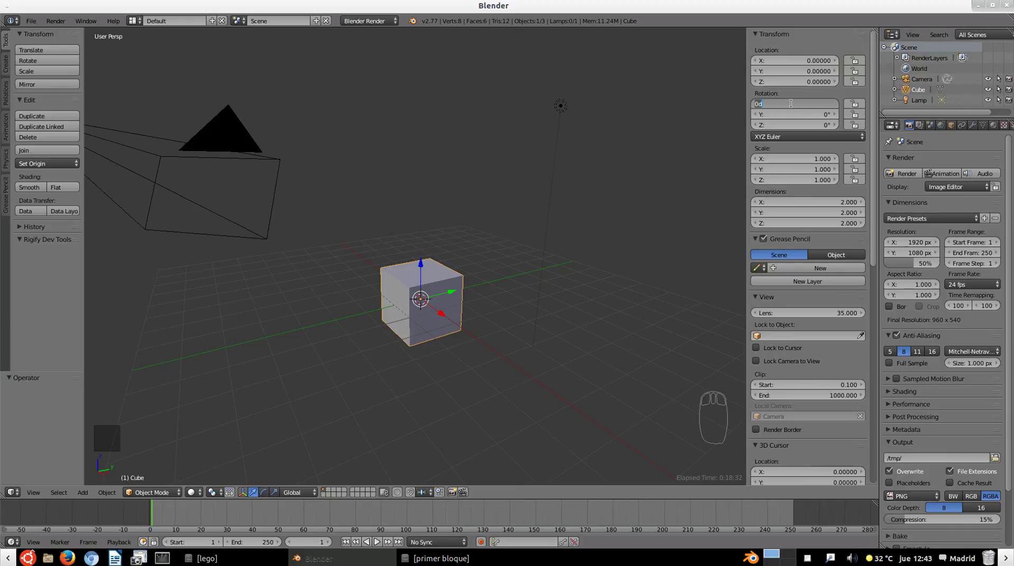
left_click_drag(794, 107, 799, 114)
left_click(799, 114)
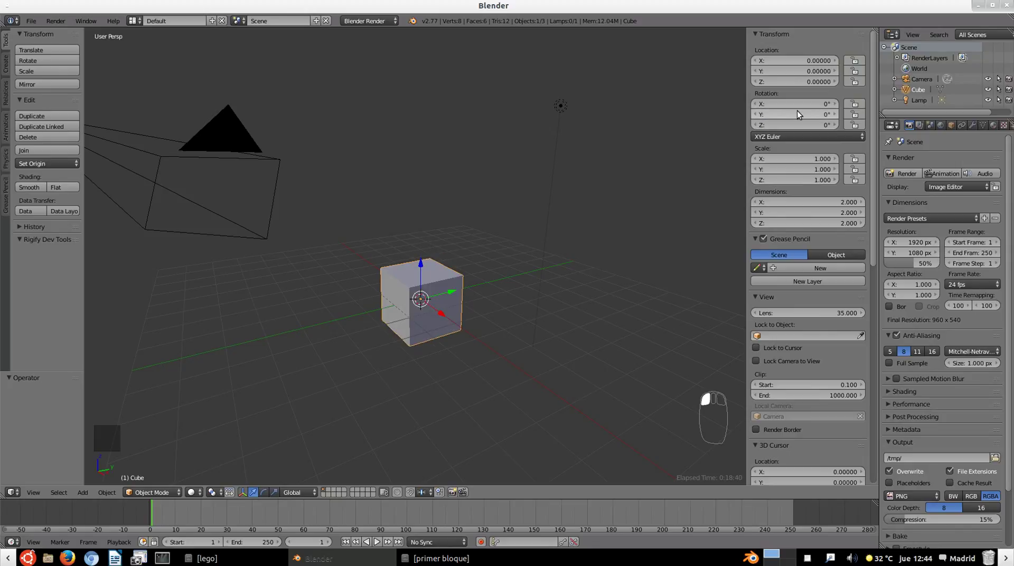
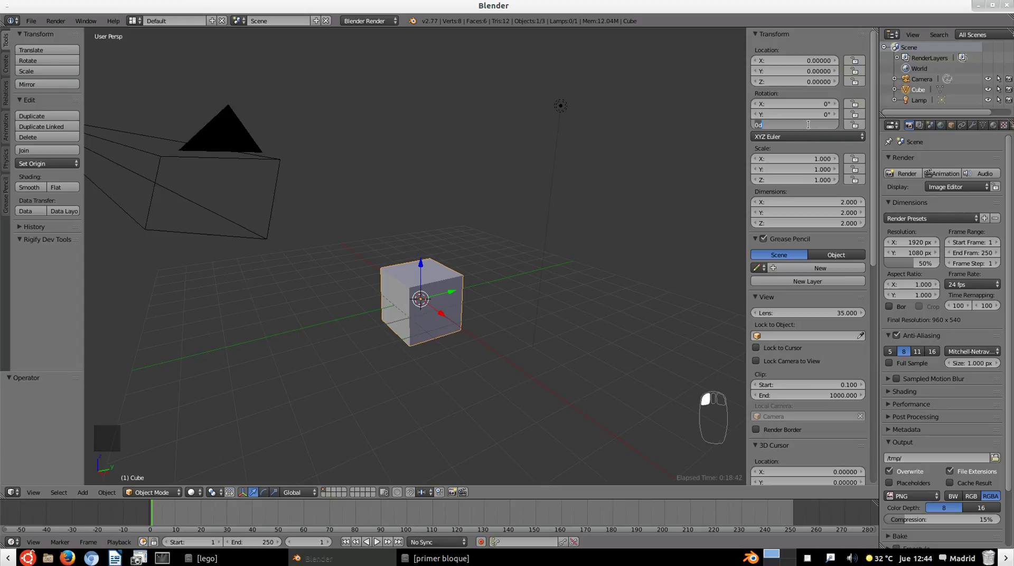
left_click(813, 128)
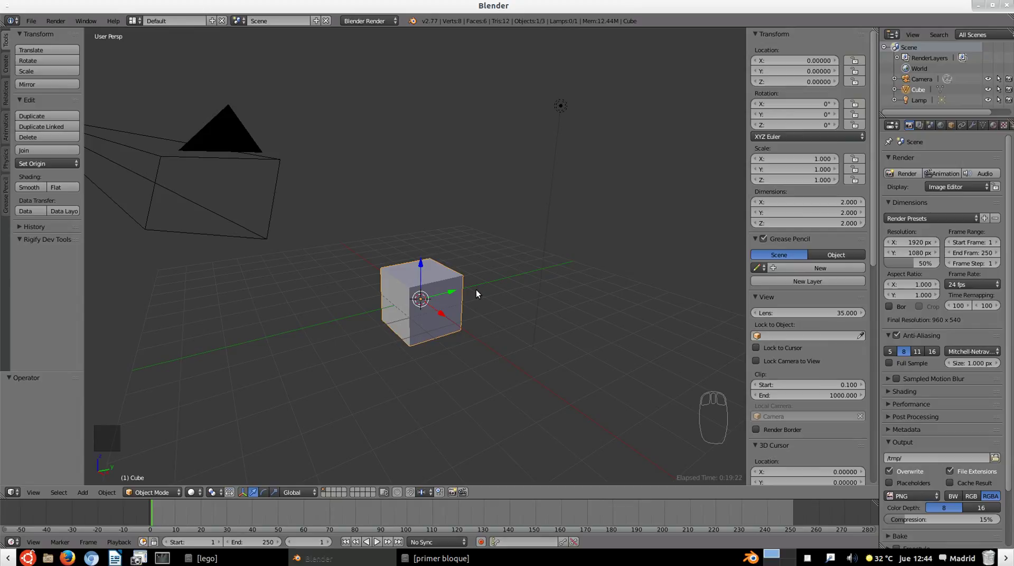
key("r")
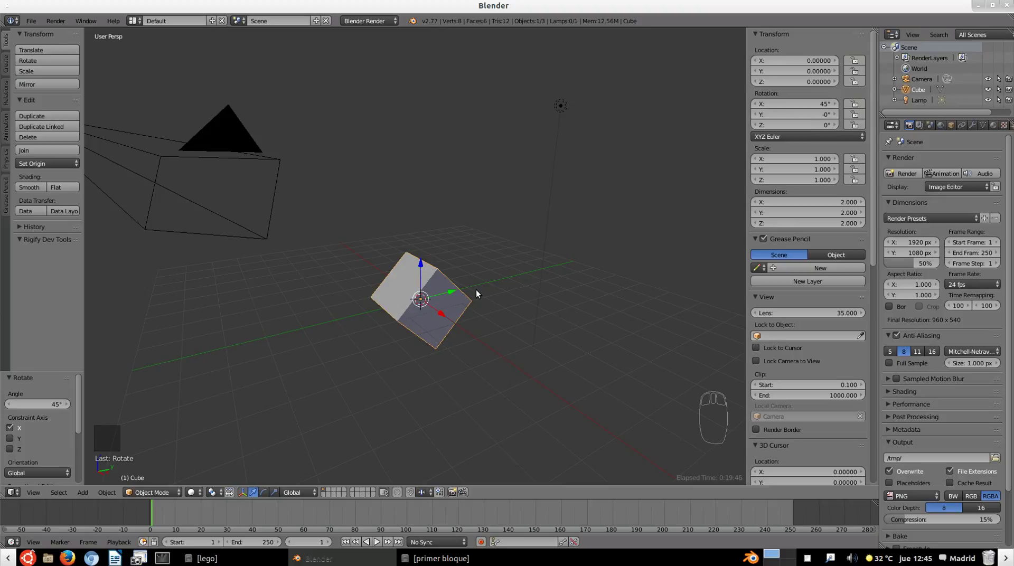
key("ctrl+z")
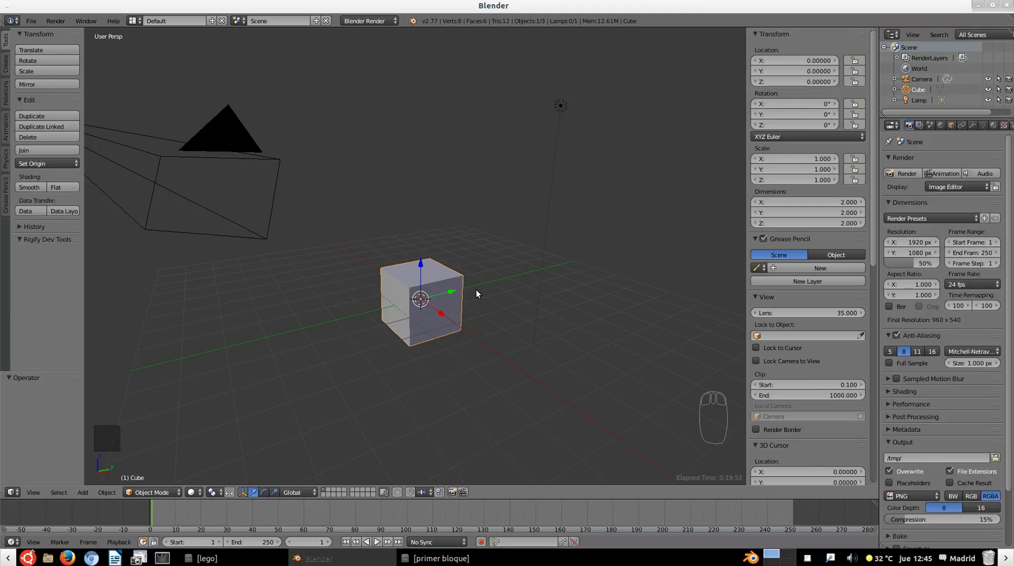
key("r")
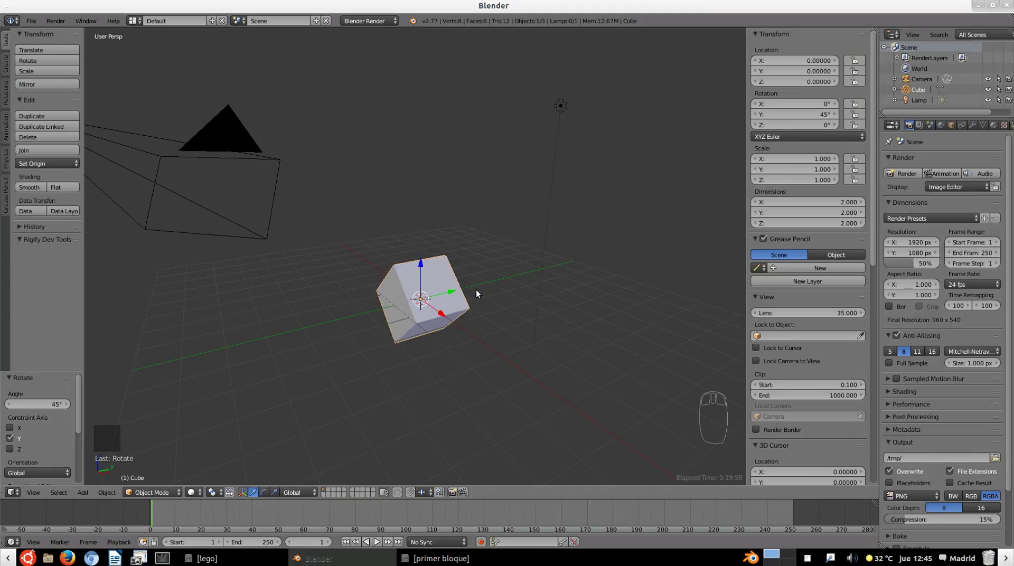
key("ctrl+z")
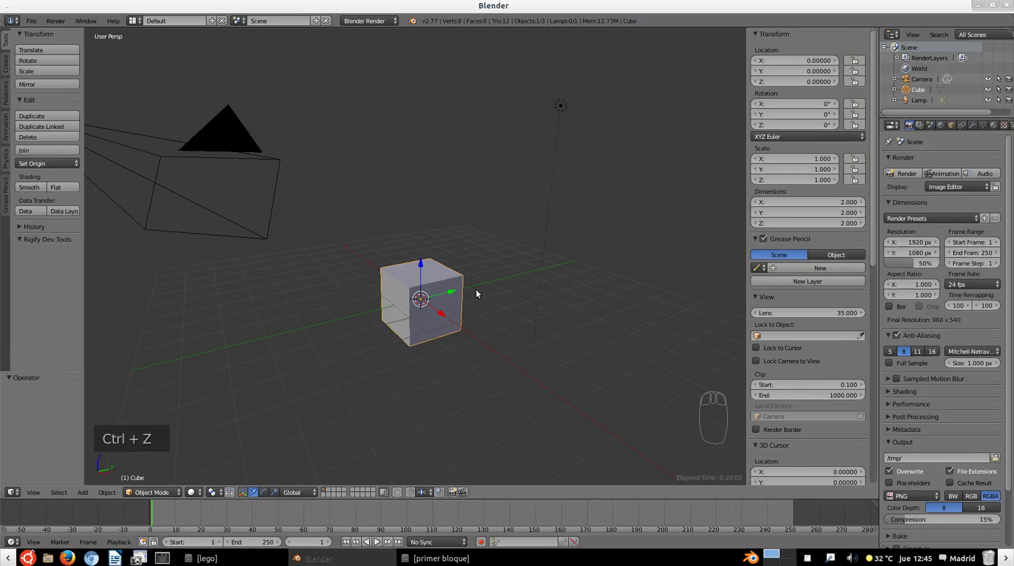
key("r")
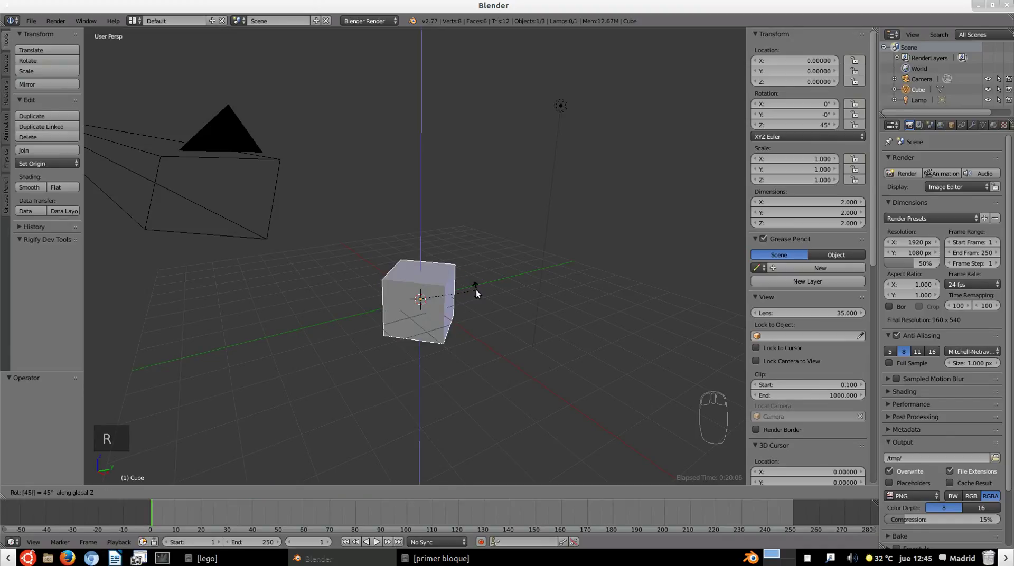
key("ctrl+z")
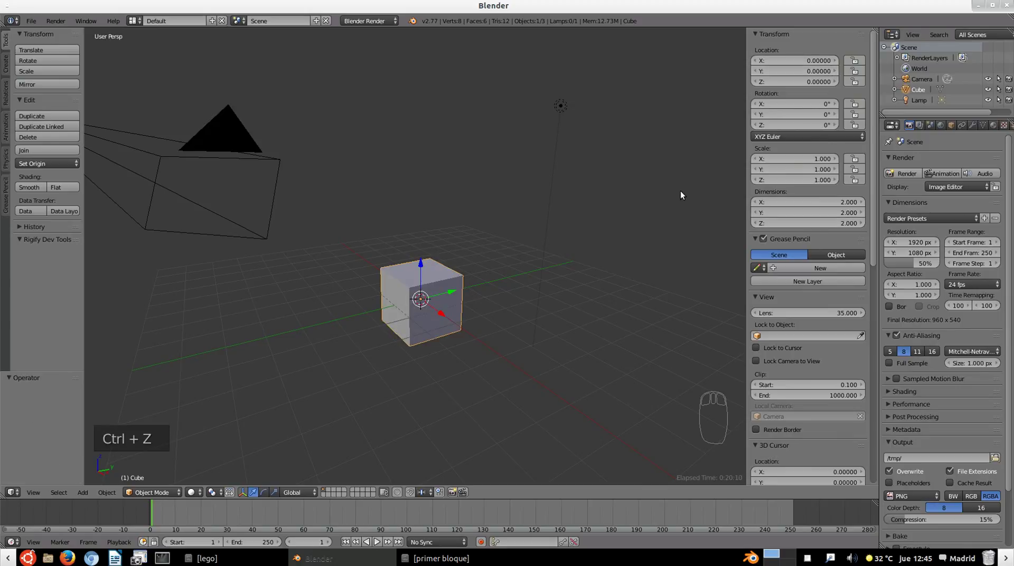
key("n")
key("n")
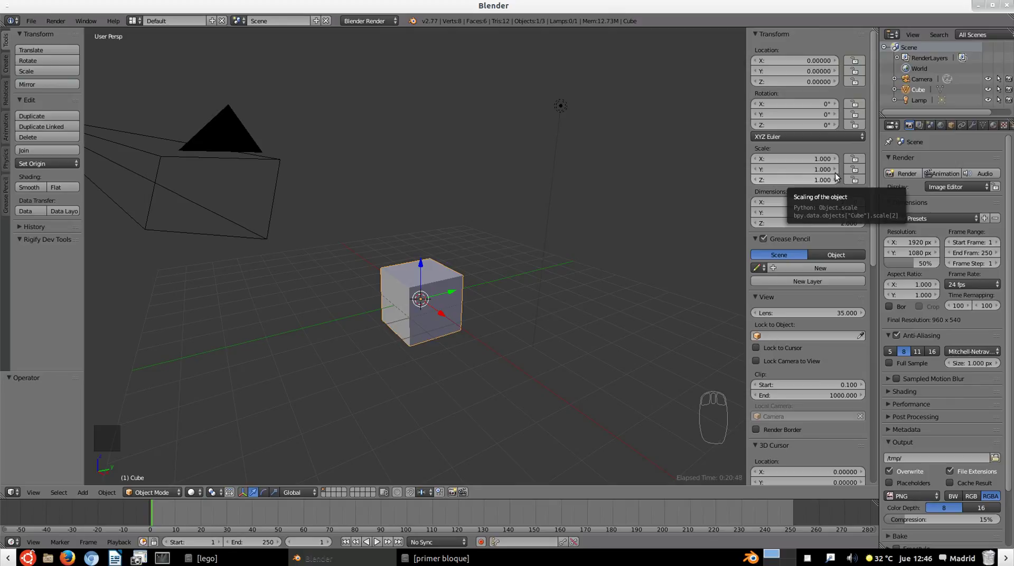
left_click(815, 161)
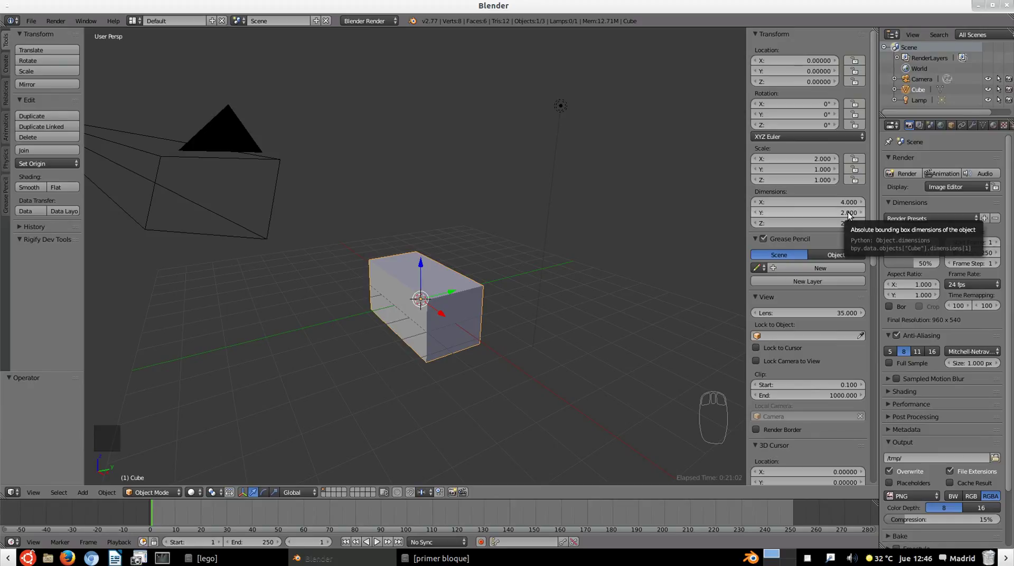
left_click(852, 215)
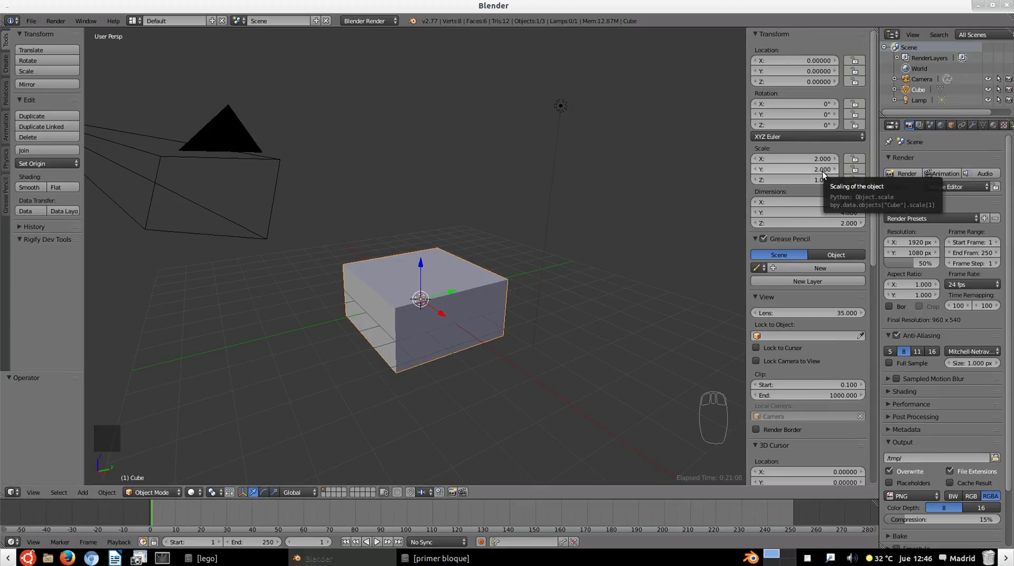
left_click(821, 174)
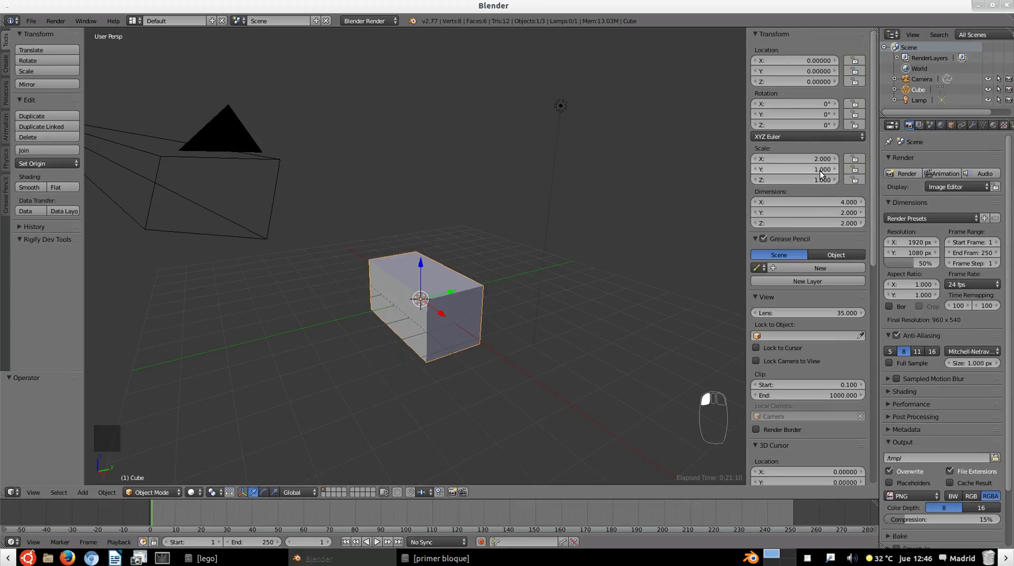
- Set the cube's Dimensions to Z 0.6, X 4 and Y 4, giving scale 2, 2, 0.3
left_click(821, 162)
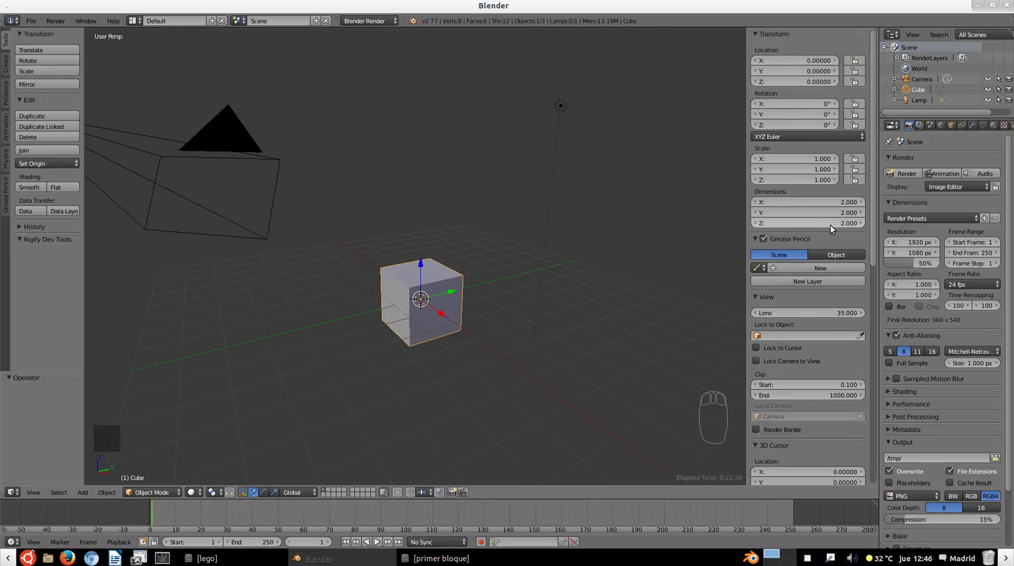
left_click(812, 182)
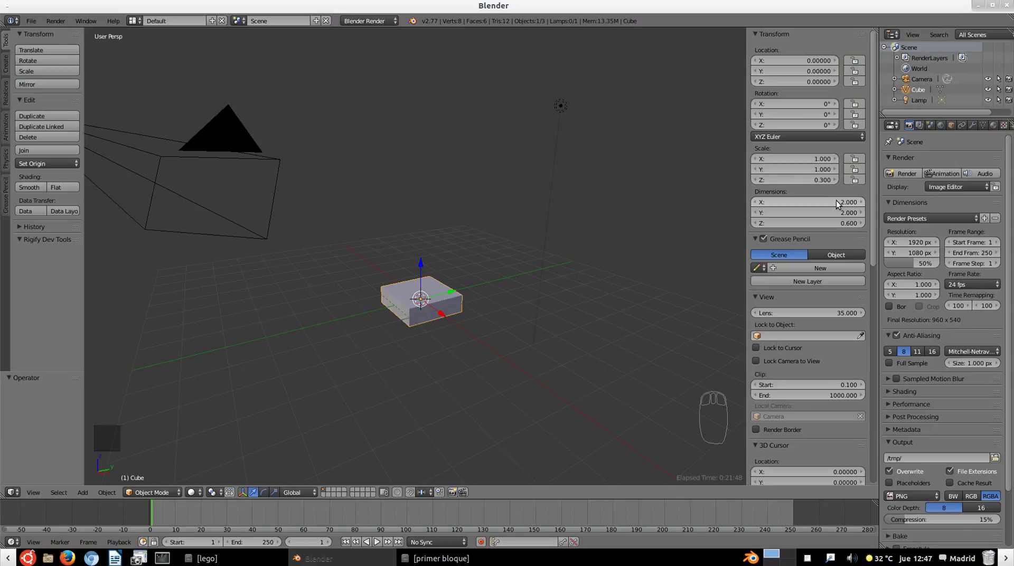
left_click(840, 205)
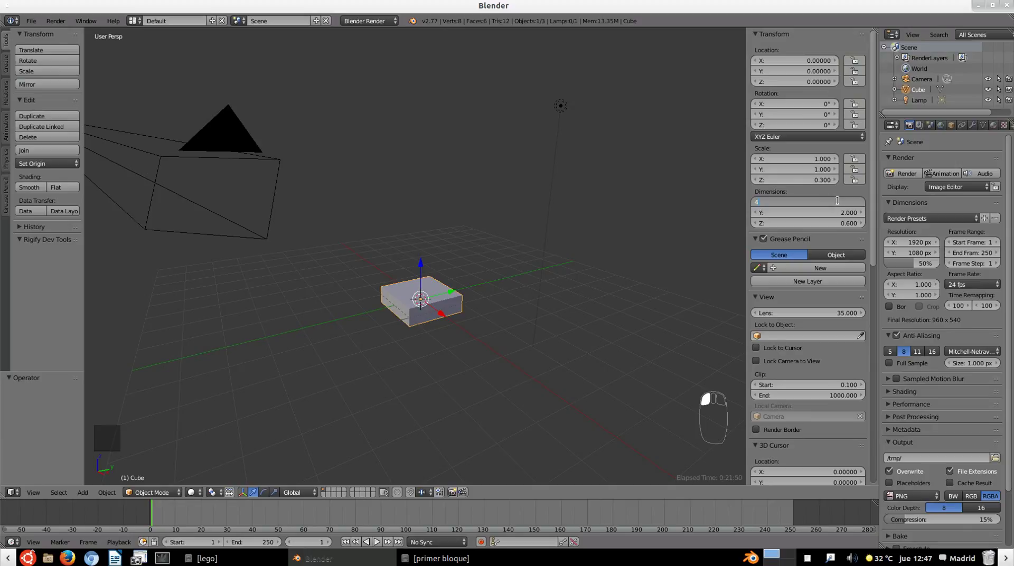
left_click(847, 216)
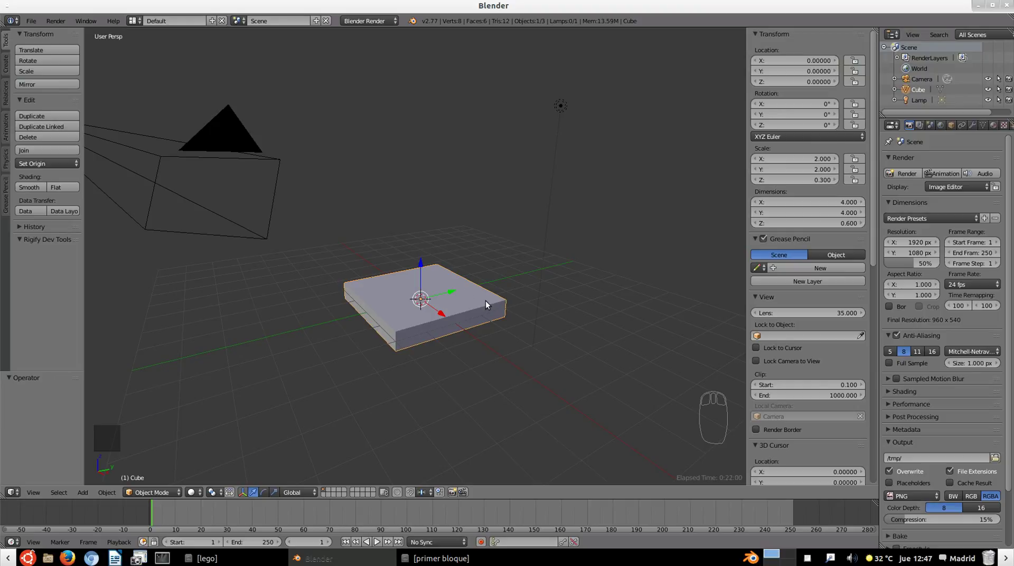
- Select the slab in the viewport ready for the Ctrl+A Apply menu
left_click_drag(476, 306, 478, 306)
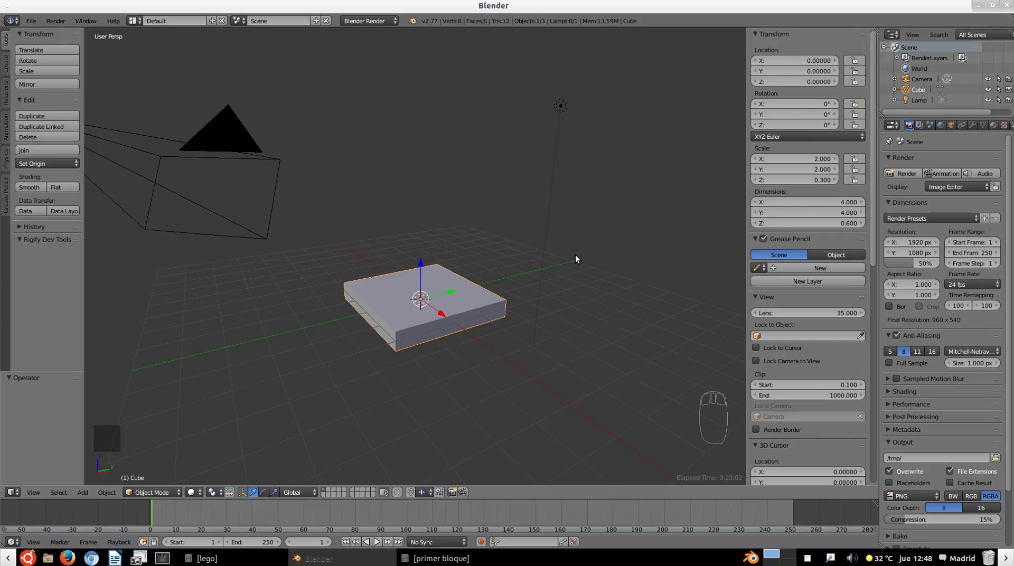
- Apply Scale via Ctrl+A, test Scale X and Y at 2, then return them to 1
key("ctrl+a")
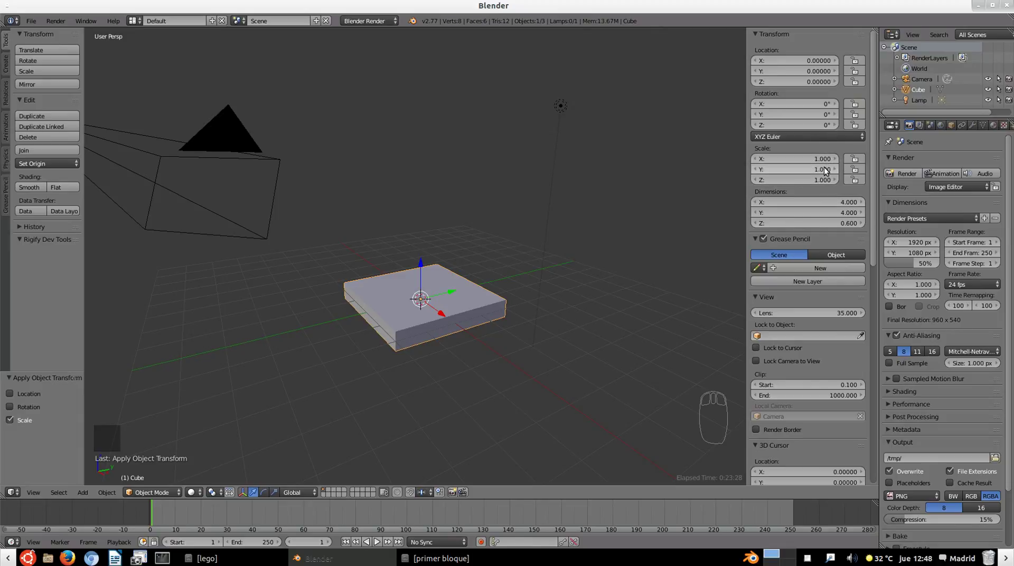
left_click(809, 164)
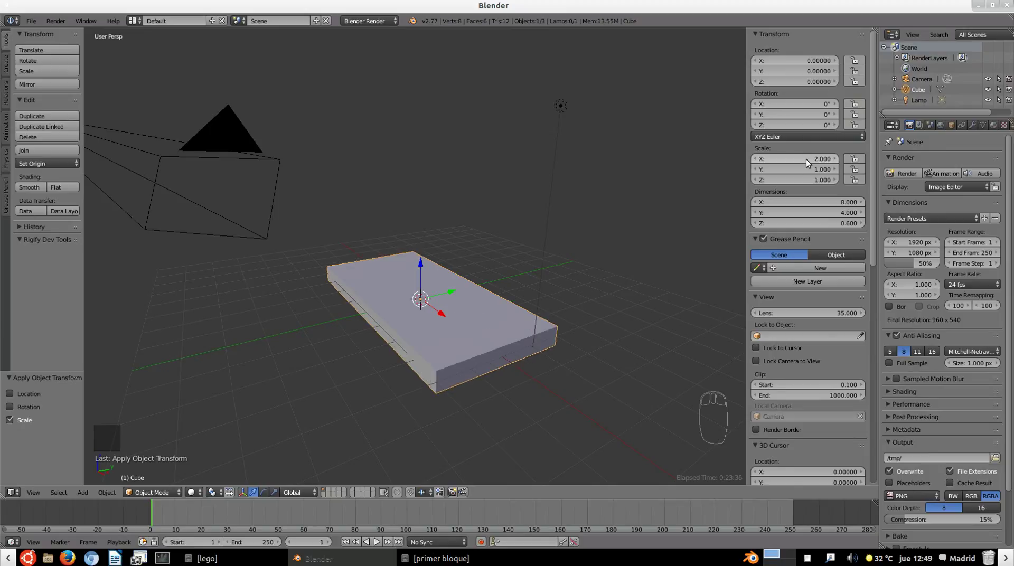
left_click(816, 172)
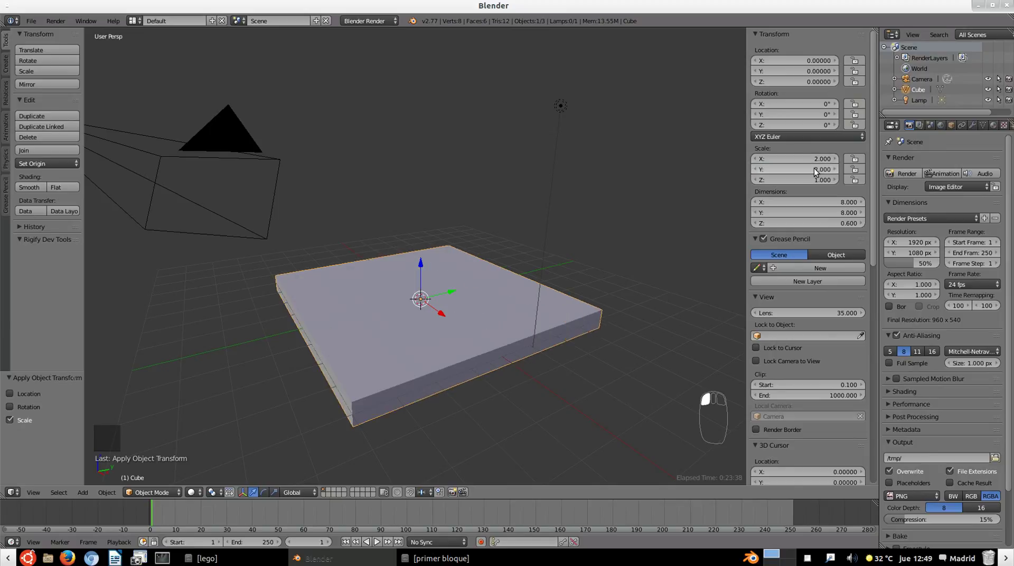
left_click(819, 184)
left_click_drag(820, 184, 499, 274)
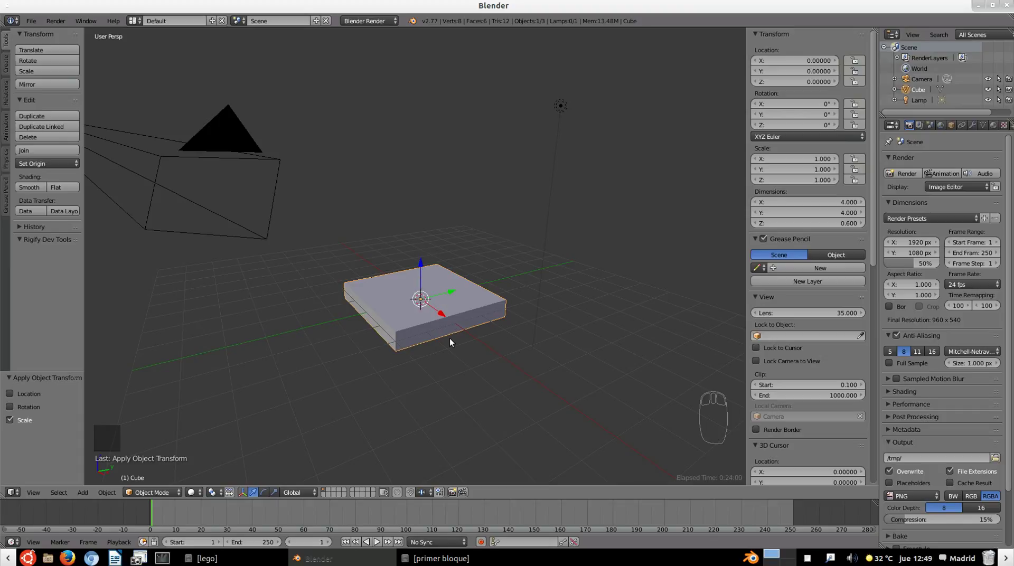
left_click_drag(457, 340, 423, 294)
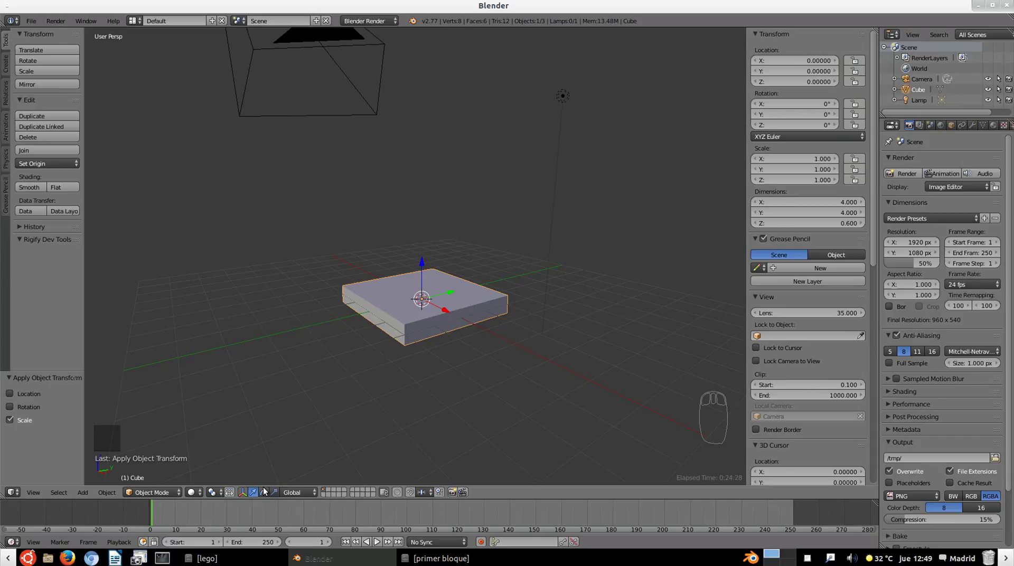
left_click(268, 494)
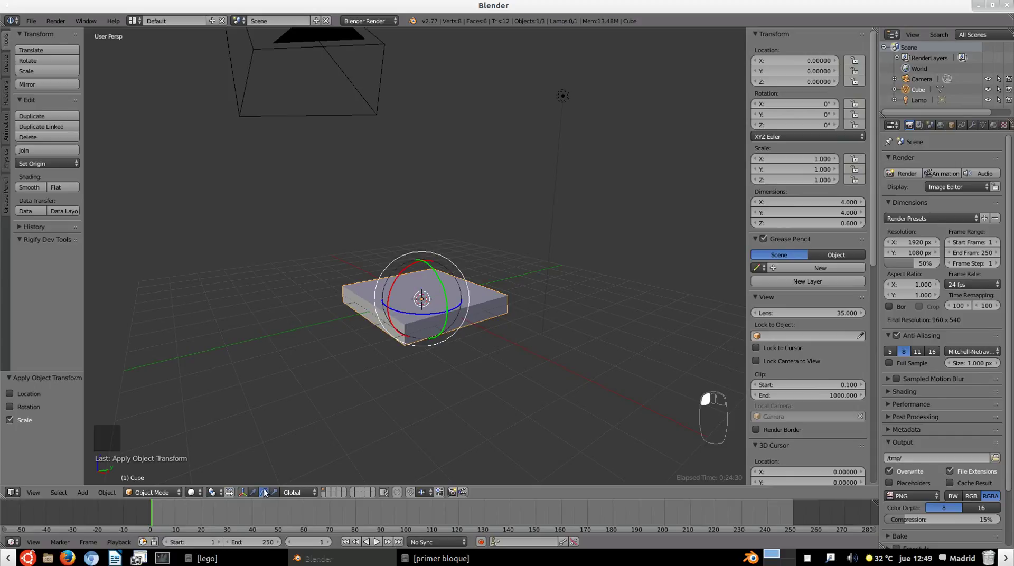
left_click_drag(441, 275, 425, 285)
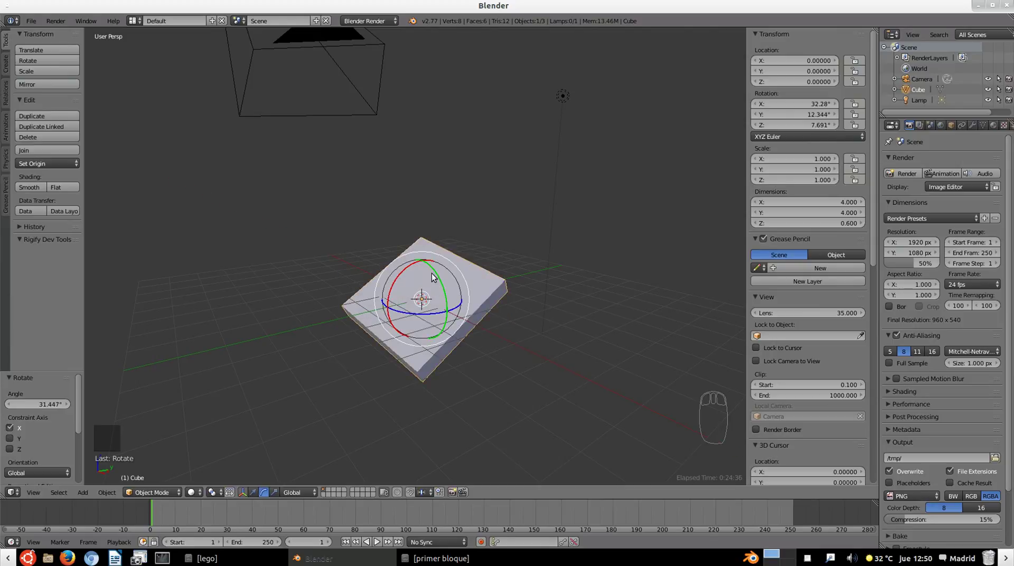
left_click(440, 278)
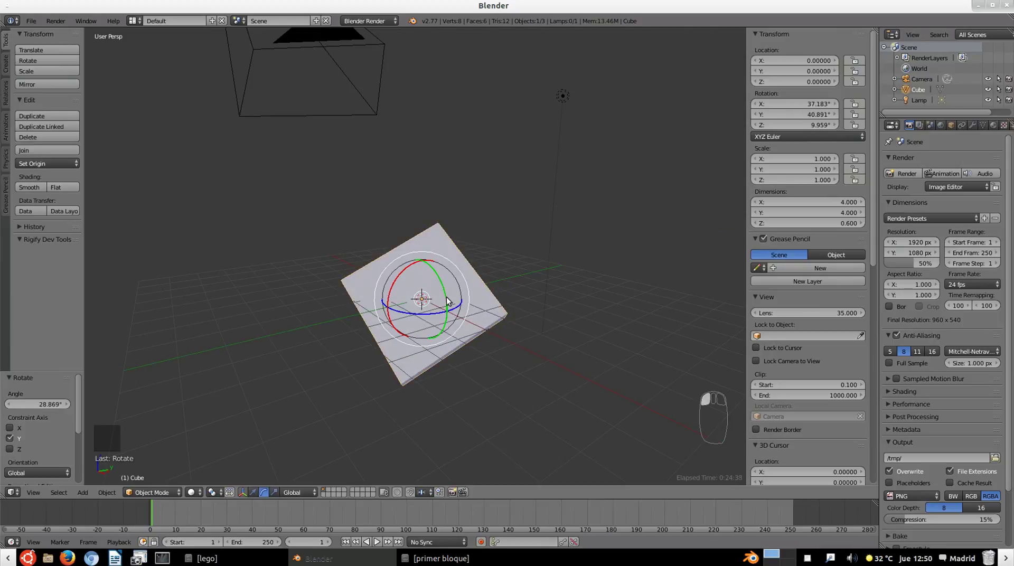
key("ctrl+z")
key("ctrl+z")
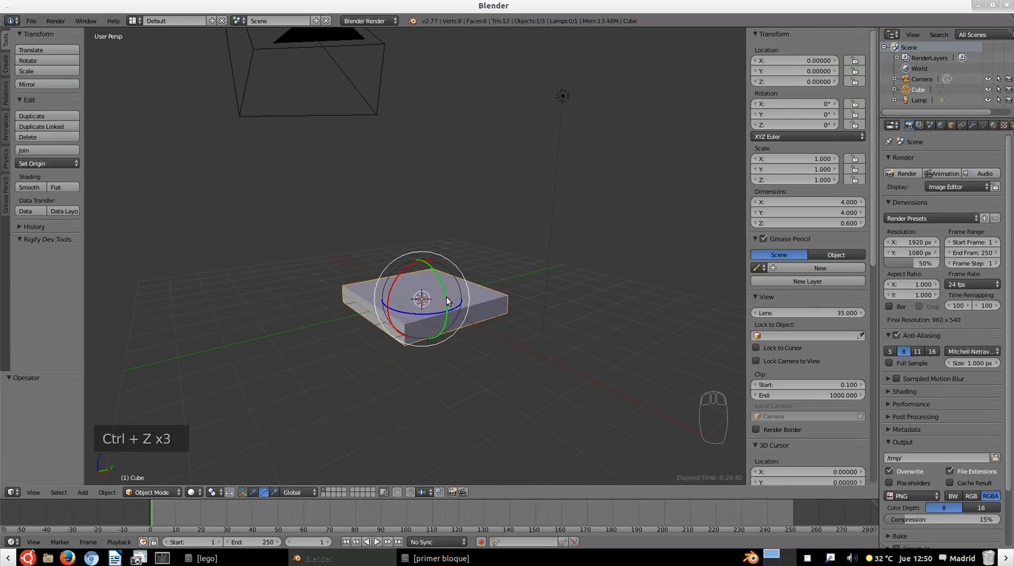
key("ctrl+z")
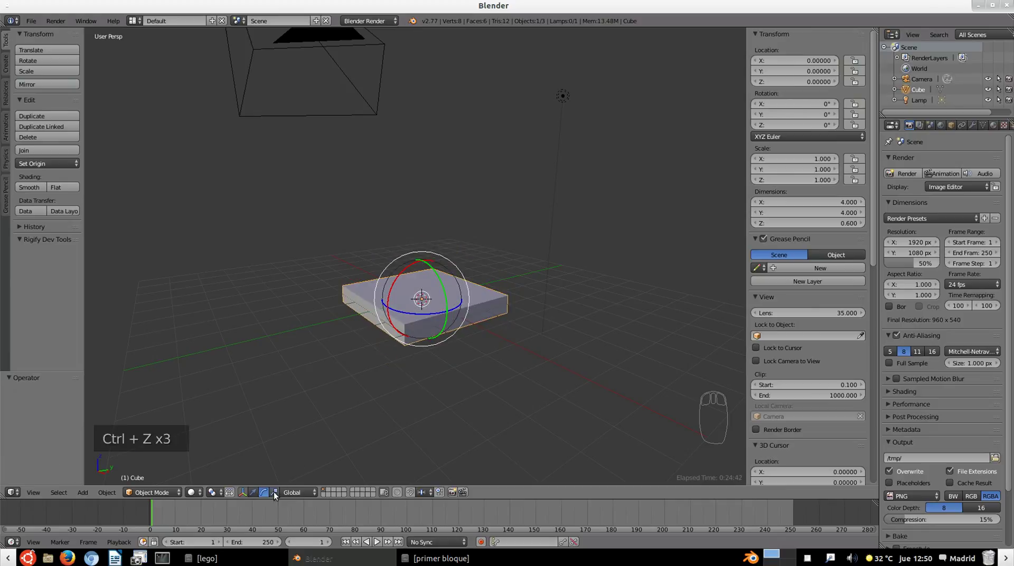
left_click(279, 494)
left_click(456, 296)
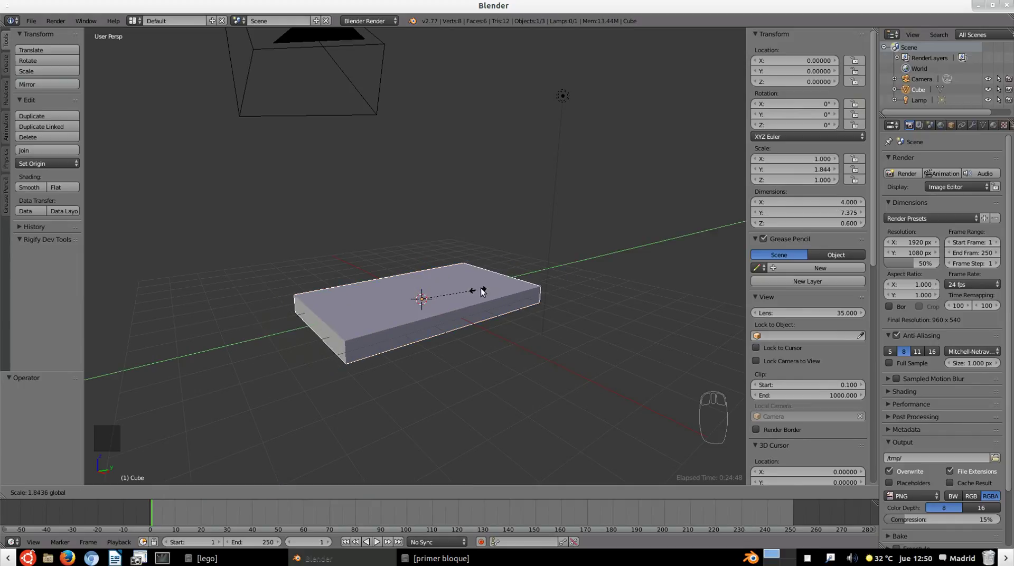
left_click_drag(446, 312, 425, 251)
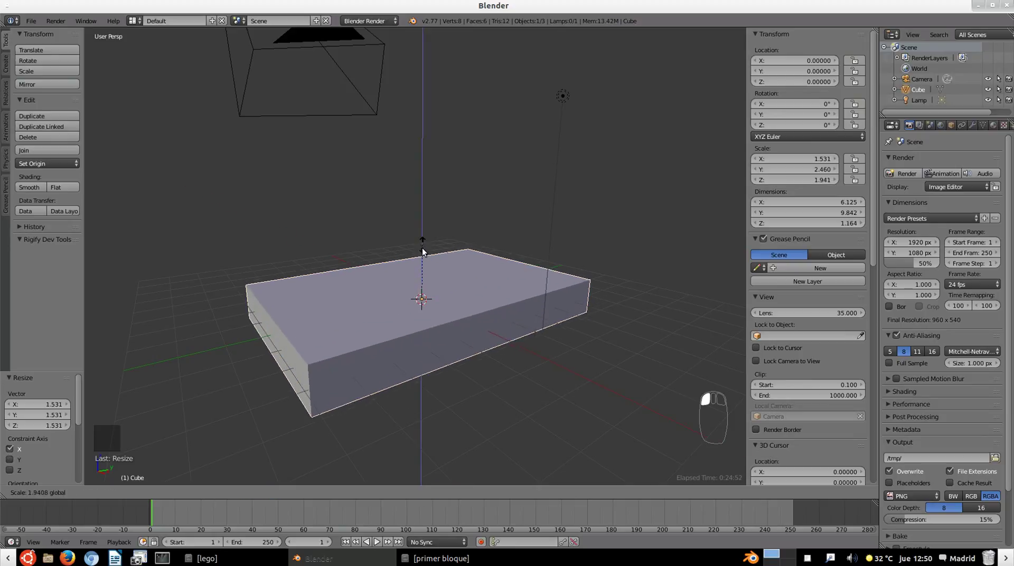
left_click(425, 259)
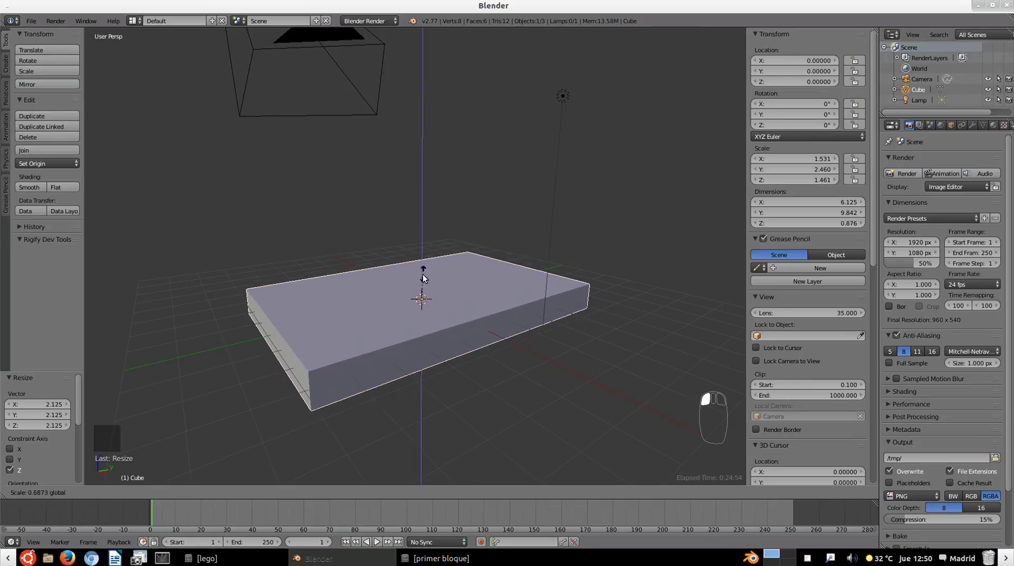
left_click(425, 265)
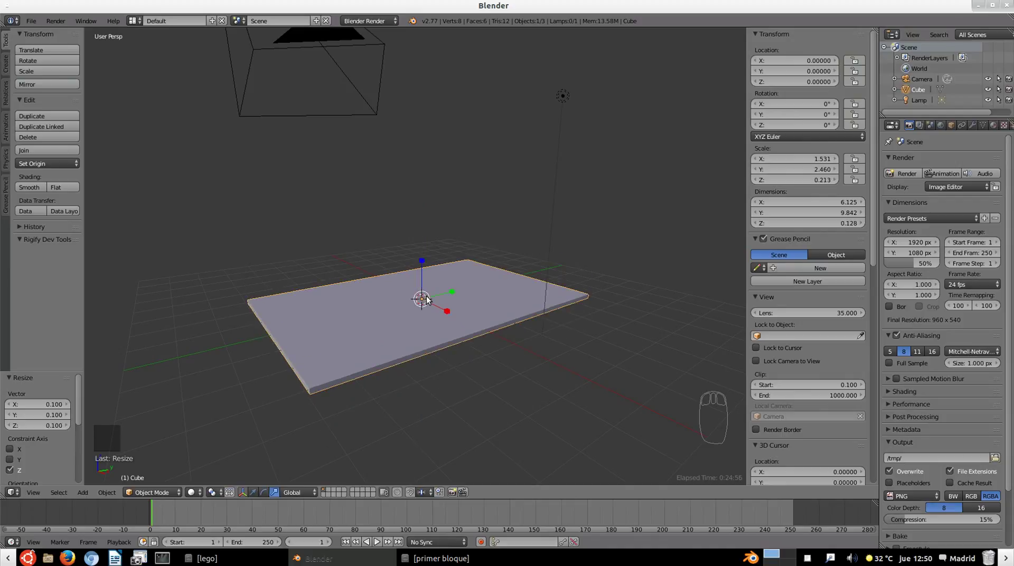
key("ctrl+z")
key("ctrl+z")
key("ctrl+z")
key("ctrl+z")
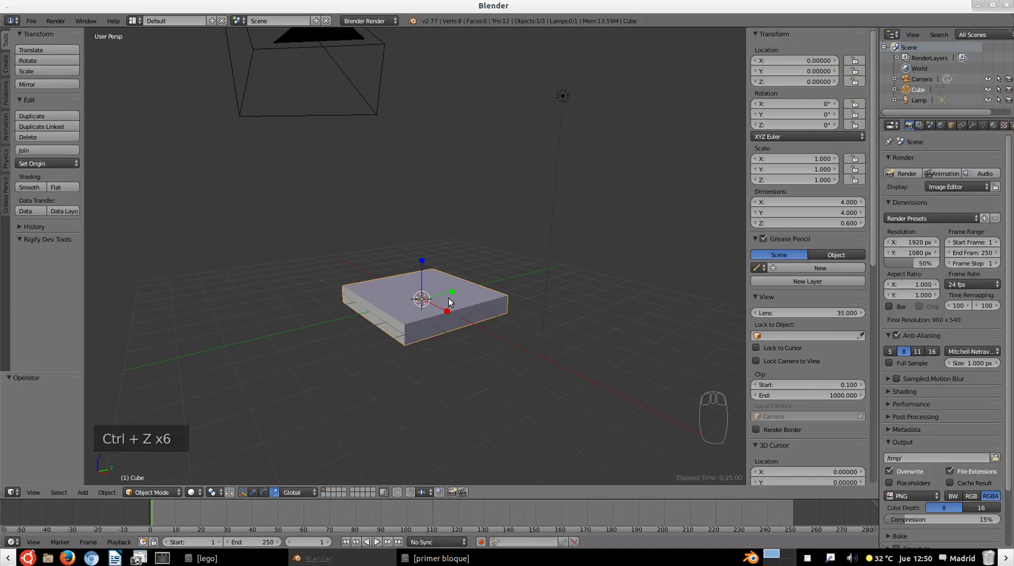